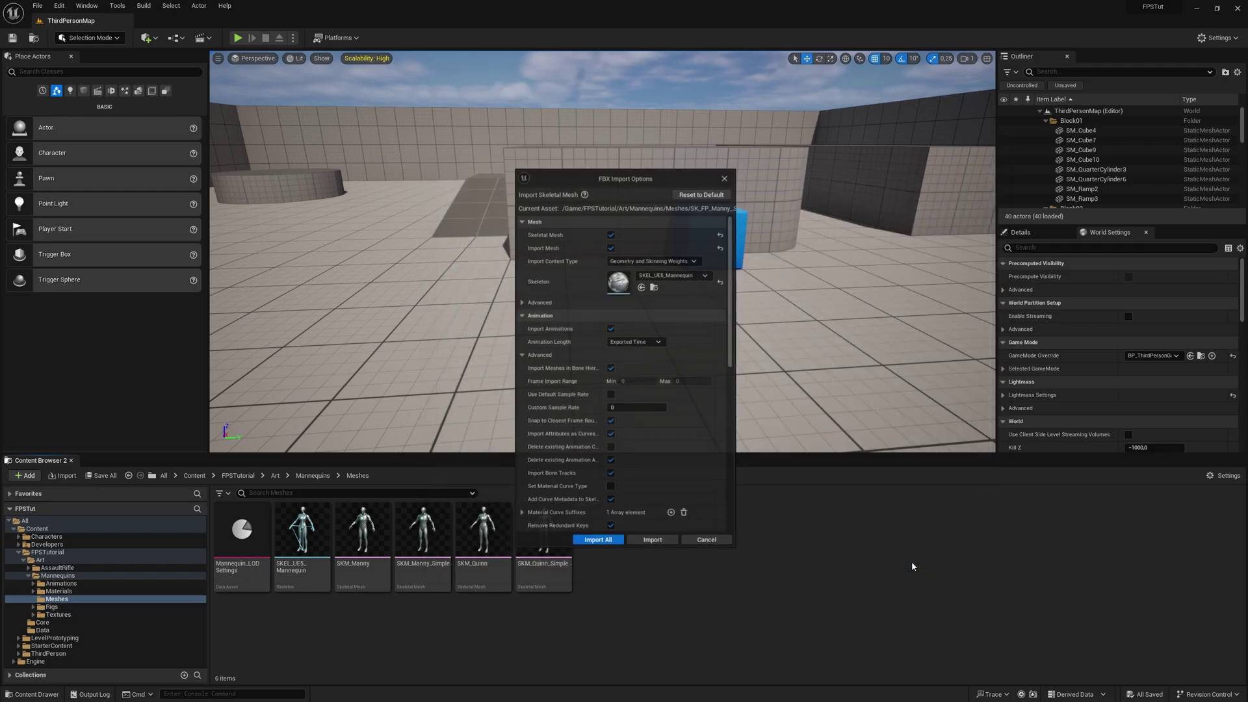
# Step: Scroll the FBX Import Options before importing all rifle files
pyautogui.scroll(3)
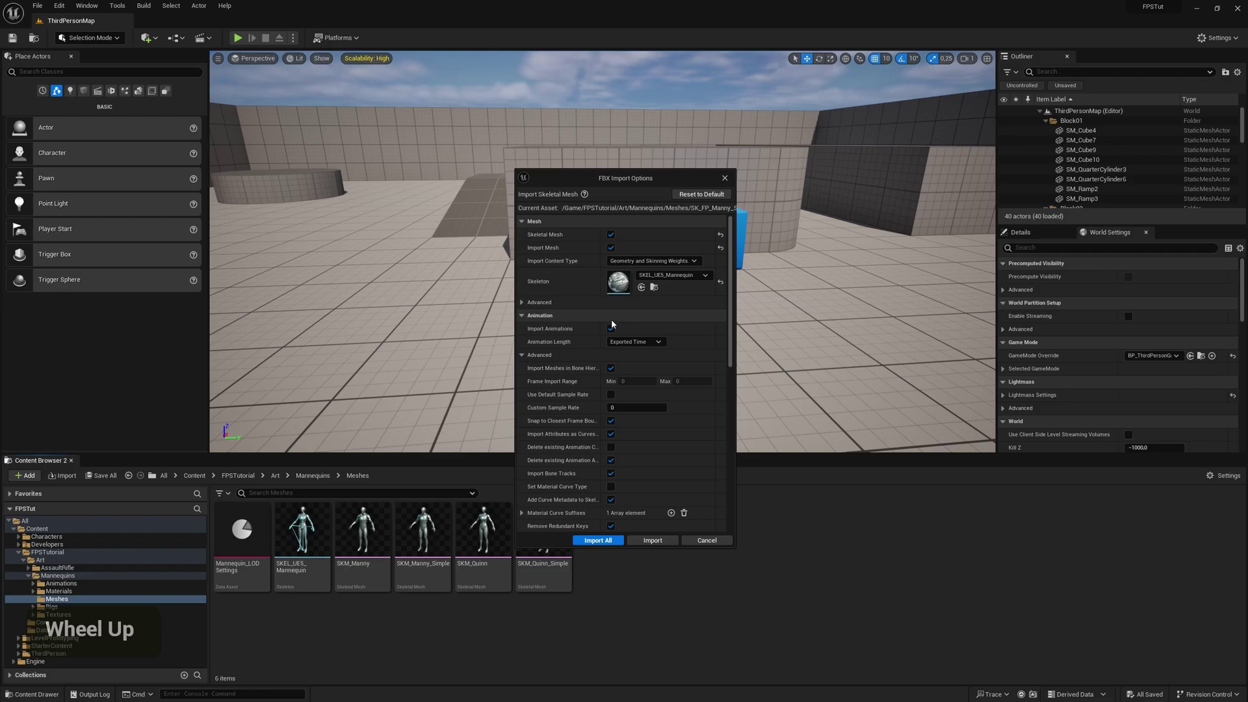
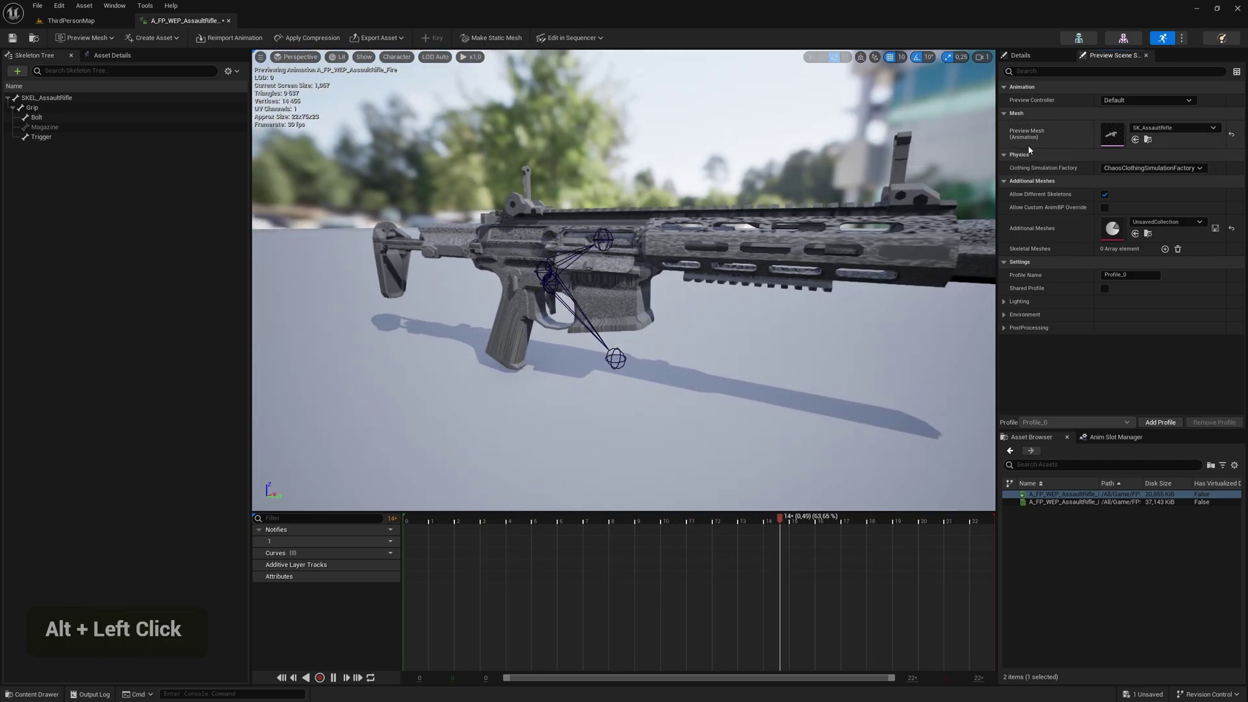
# Step: Close the Fire animation, load A_FP_AssaultRifle_Reload and inspect the ik_hand_gun bone's actions
pyautogui.press('ctrl+shift+s')
pyautogui.press('ctrl+shift+s')
pyautogui.doubleClick(724, 539)
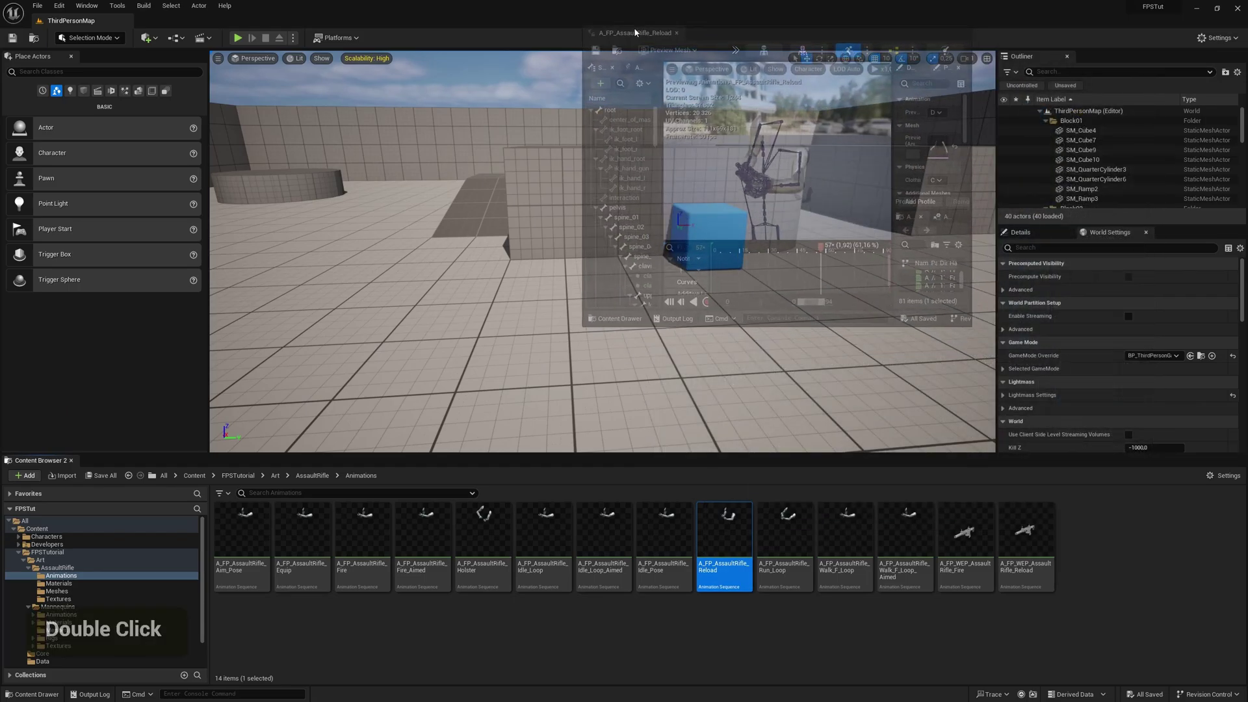
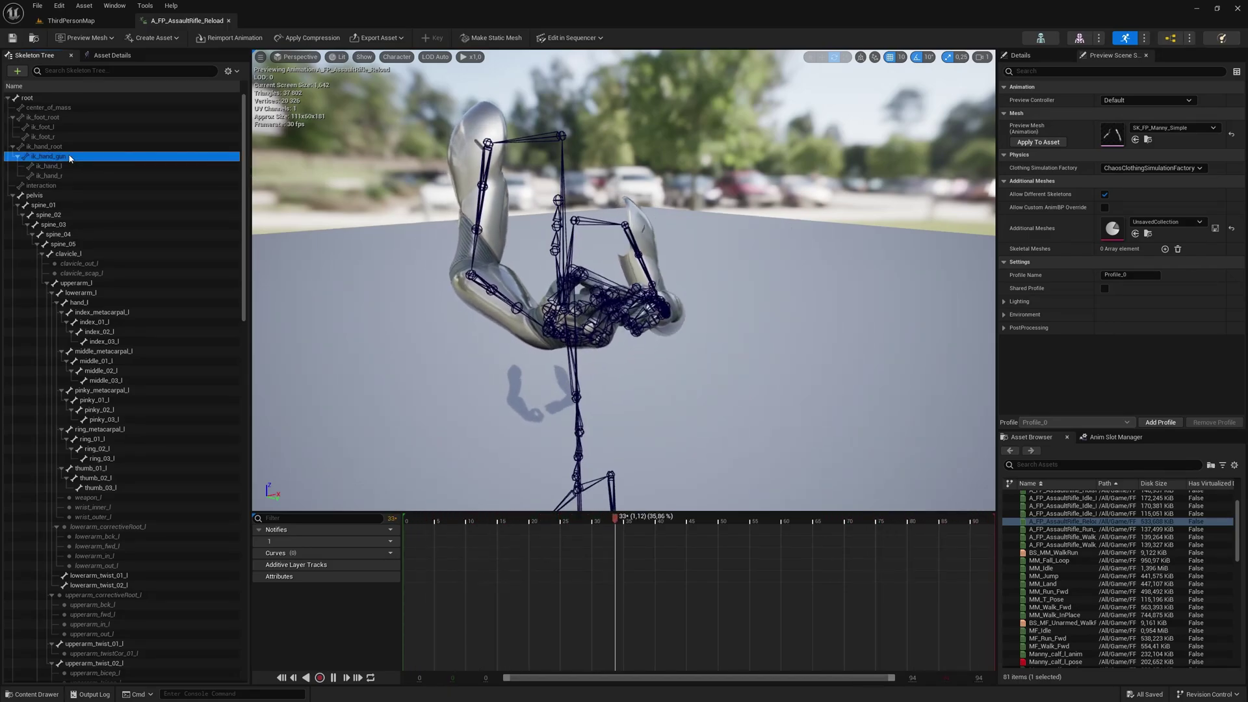
pyautogui.rightClick(65, 163)
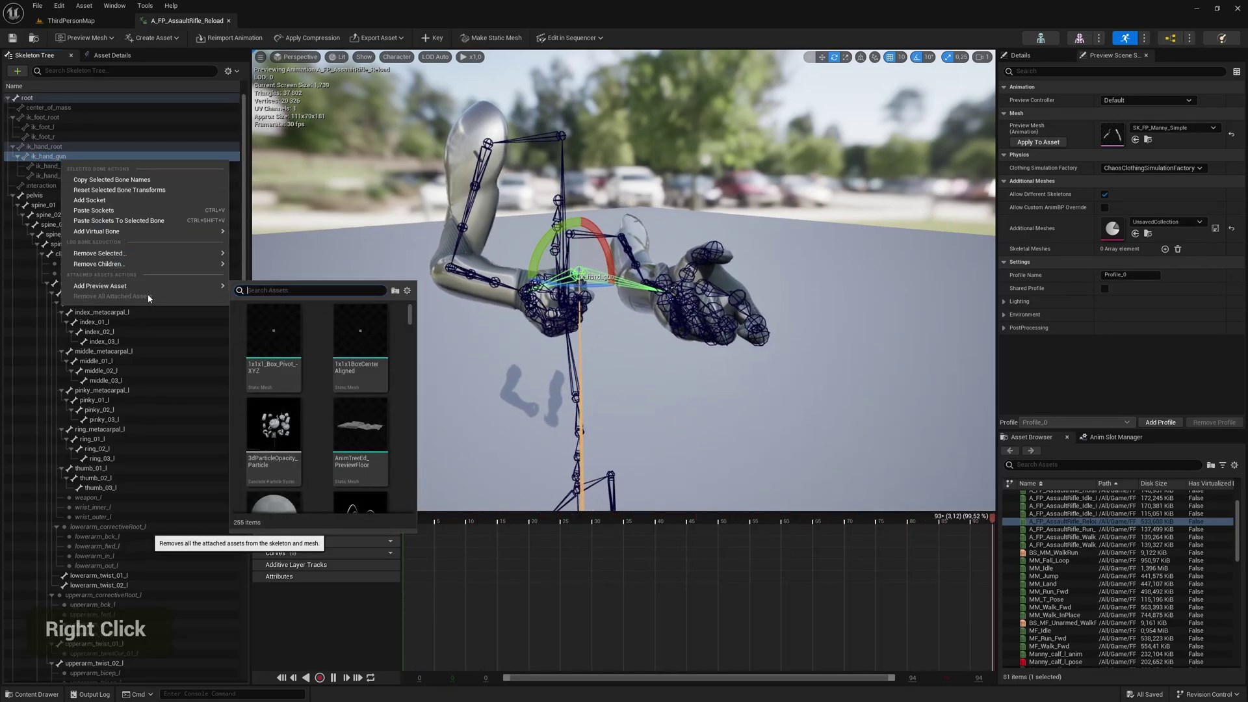
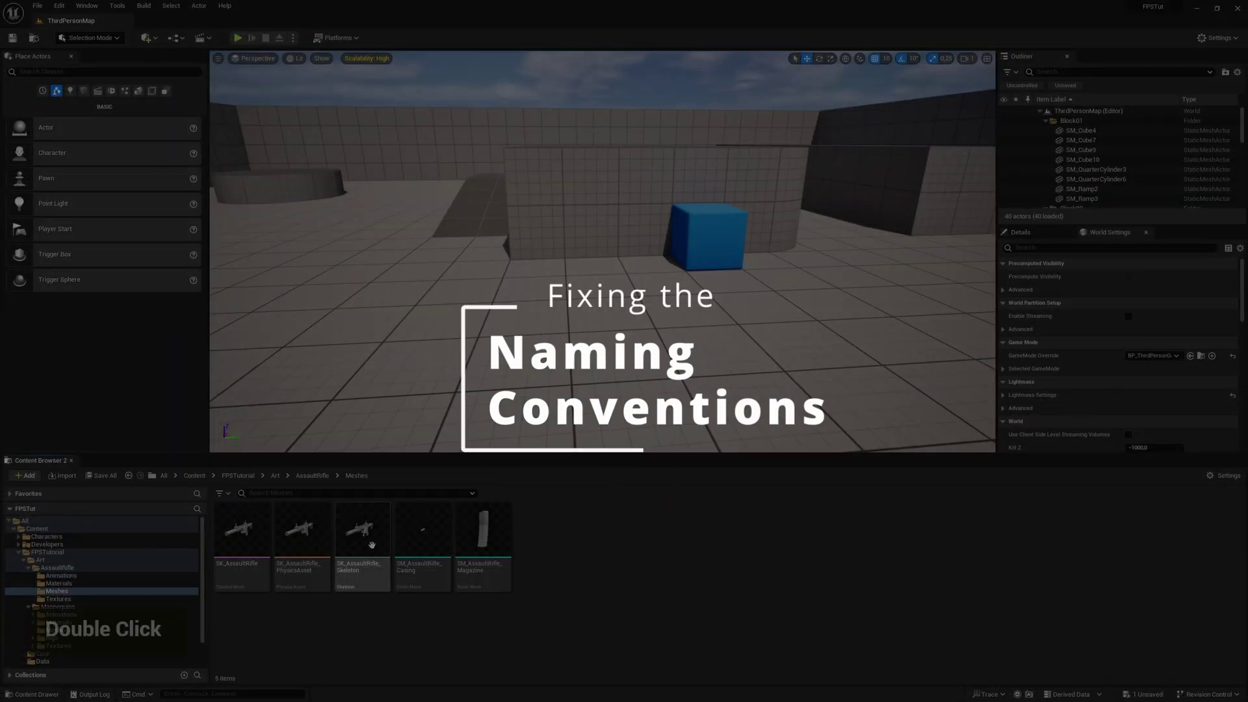
# Step: Rename the rifle's physics asset with the PA_SK_AssaultRifle name
pyautogui.press('shift+s')
pyautogui.press('shift+a')
pyautogui.press('shift+r')
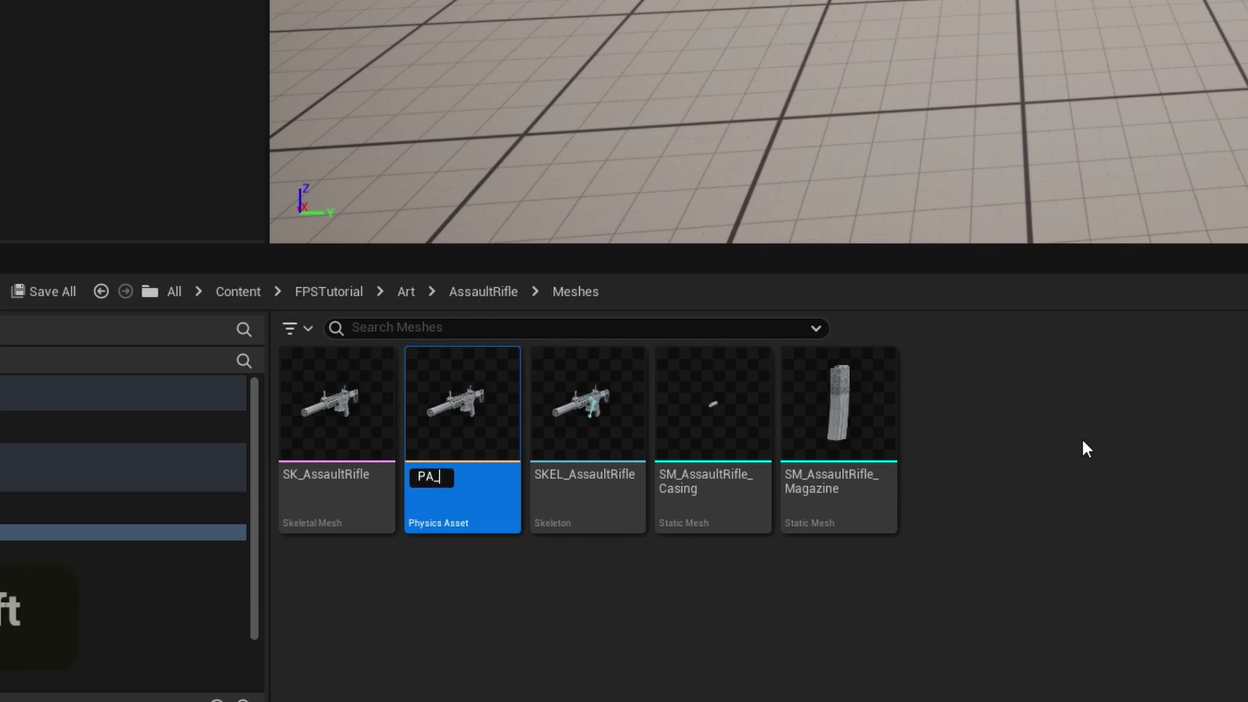
pyautogui.press('BackSpace')
pyautogui.press('BackSpace')
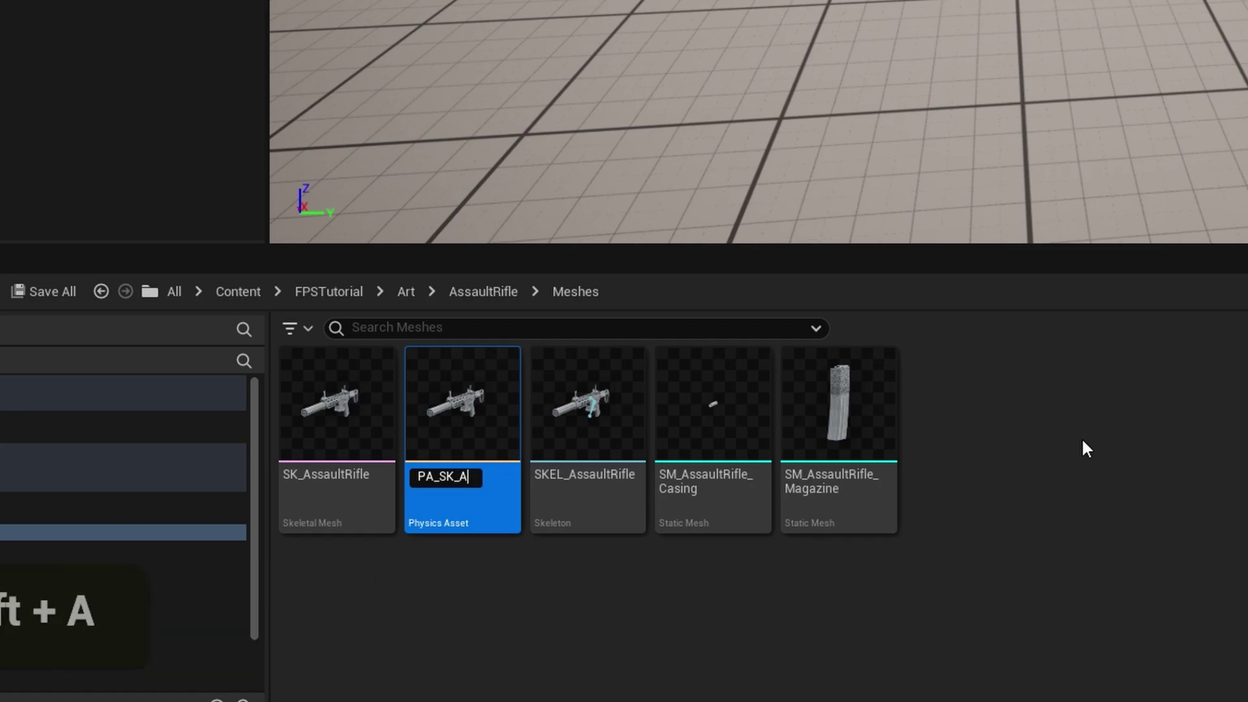
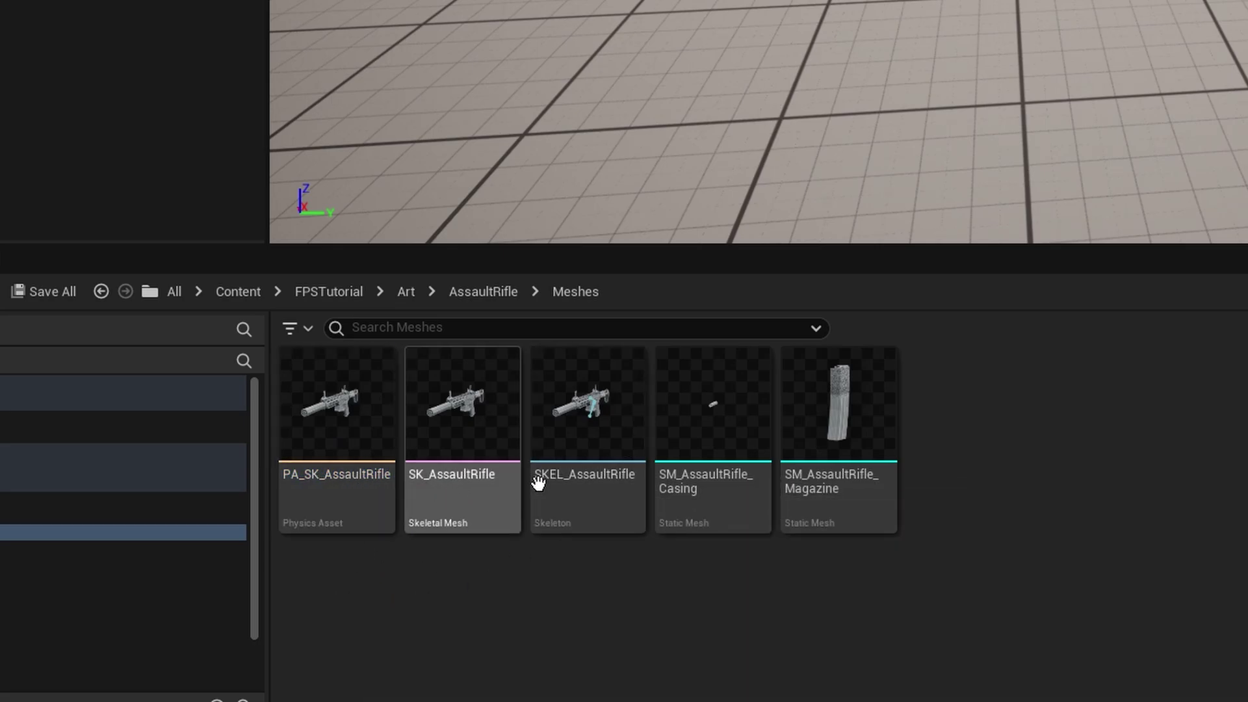
# Step: Import T_AssaultRifle_D into Textures, delete the Placeholder and save all assets
pyautogui.press('ctrl+shift+s')
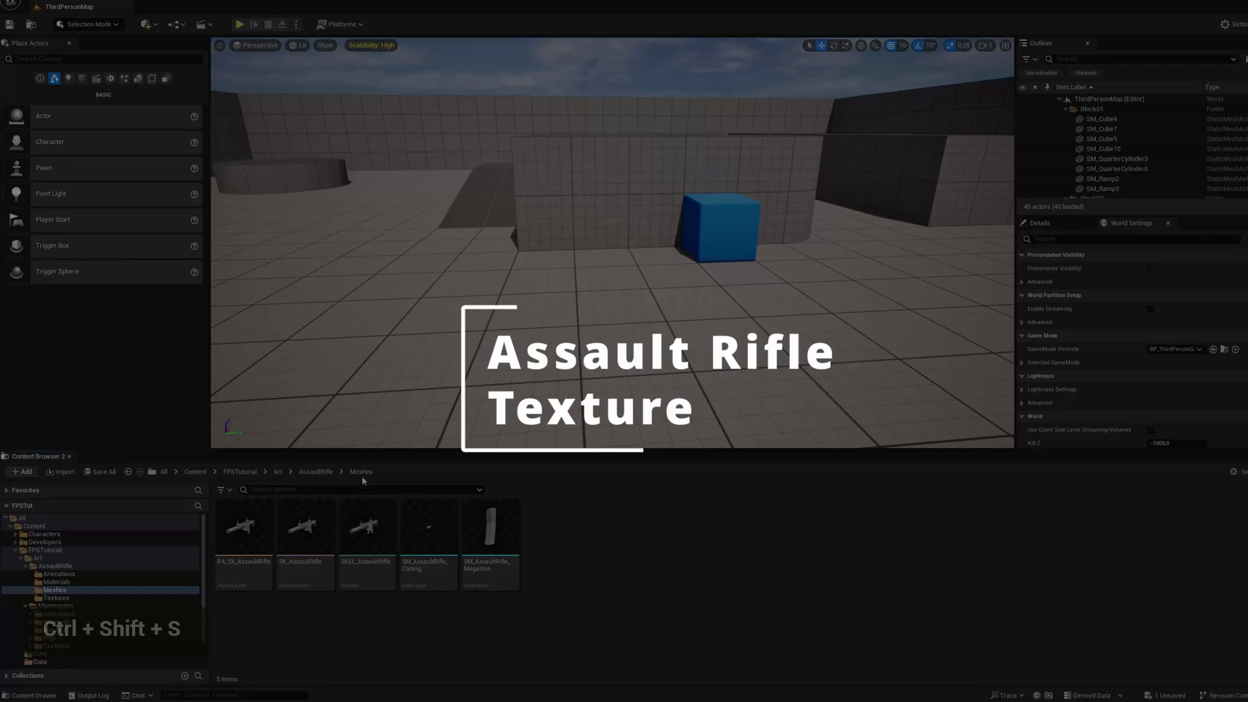
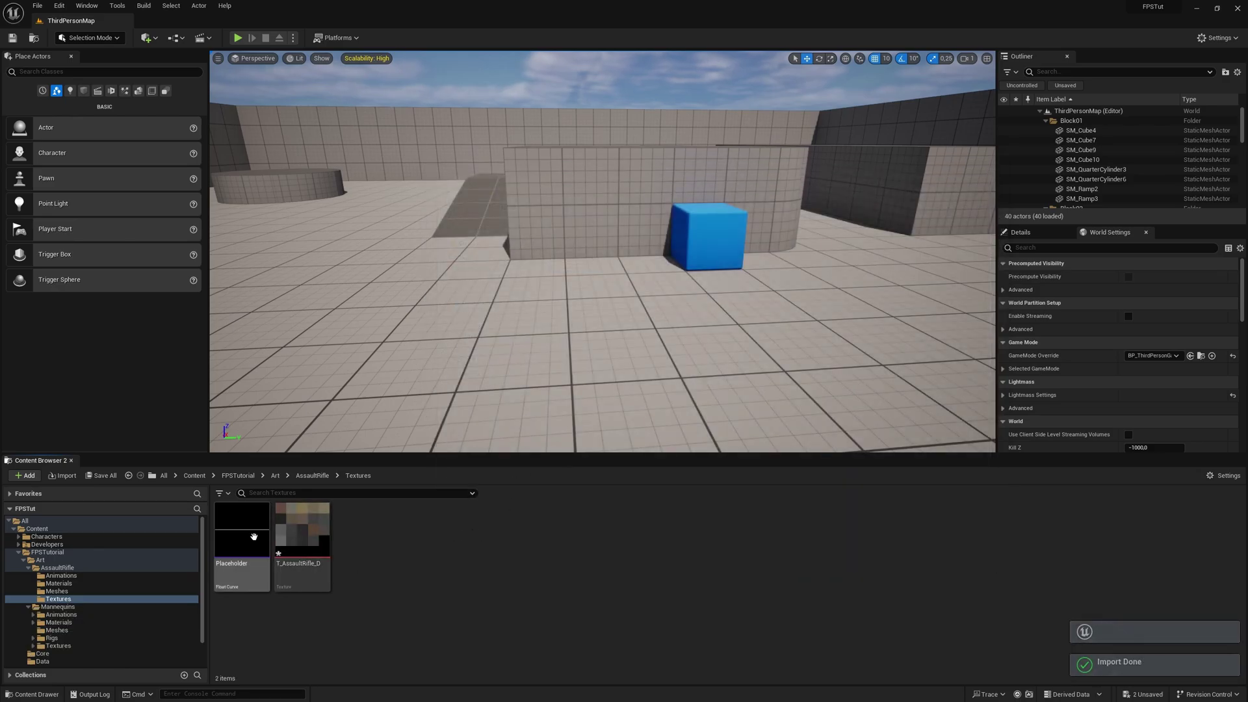
pyautogui.press('Delete')
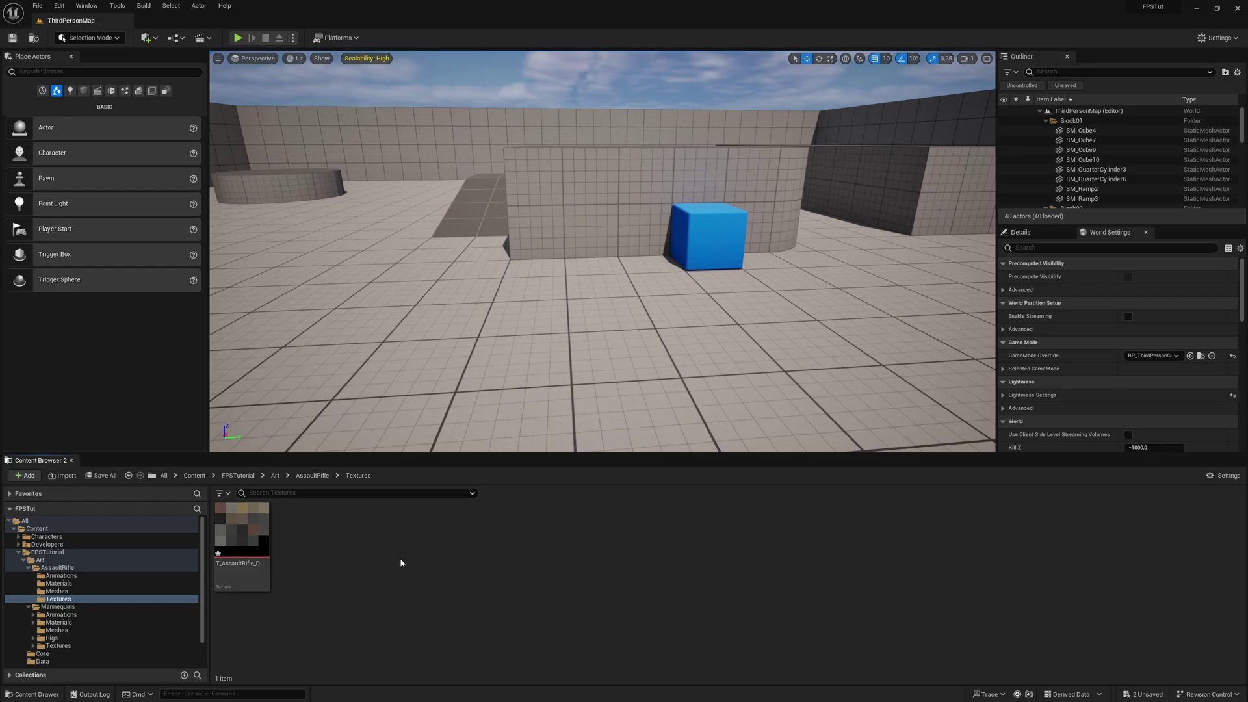
pyautogui.press('ctrl+shift+s')
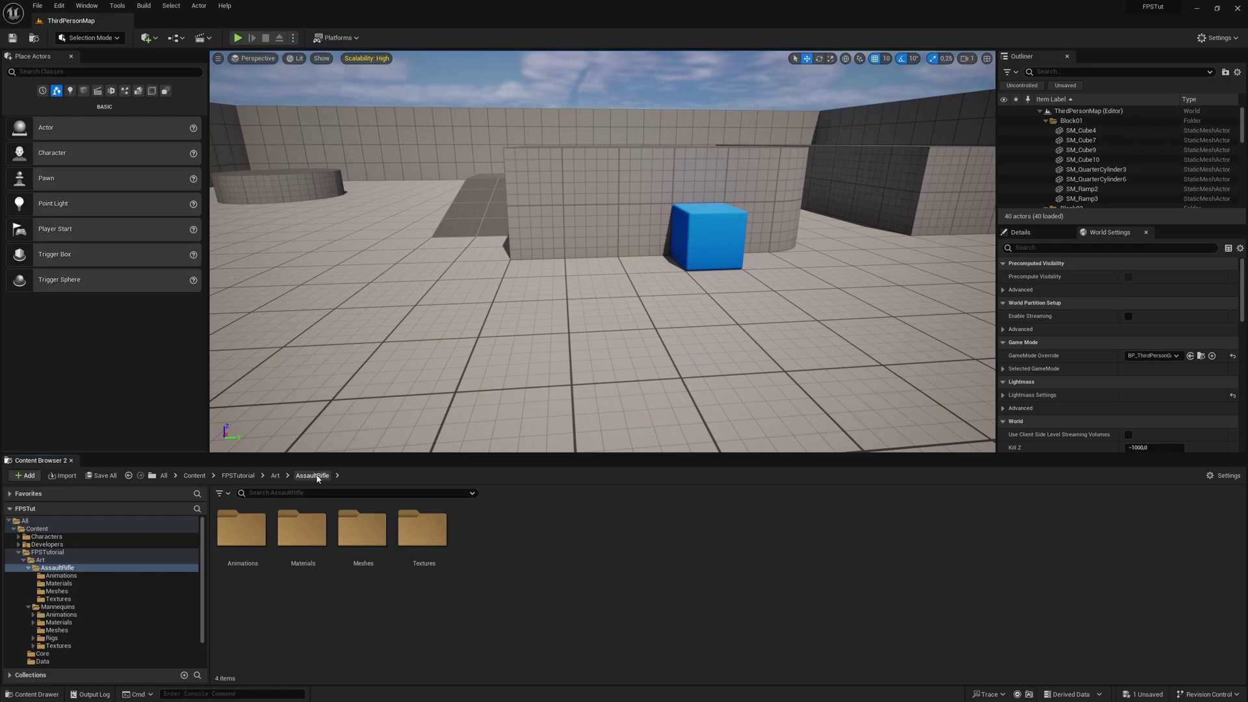
# Step: Clear the placeholder in the Materials folder and start a new Material asset
pyautogui.doubleClick(309, 532)
pyautogui.press('Delete')
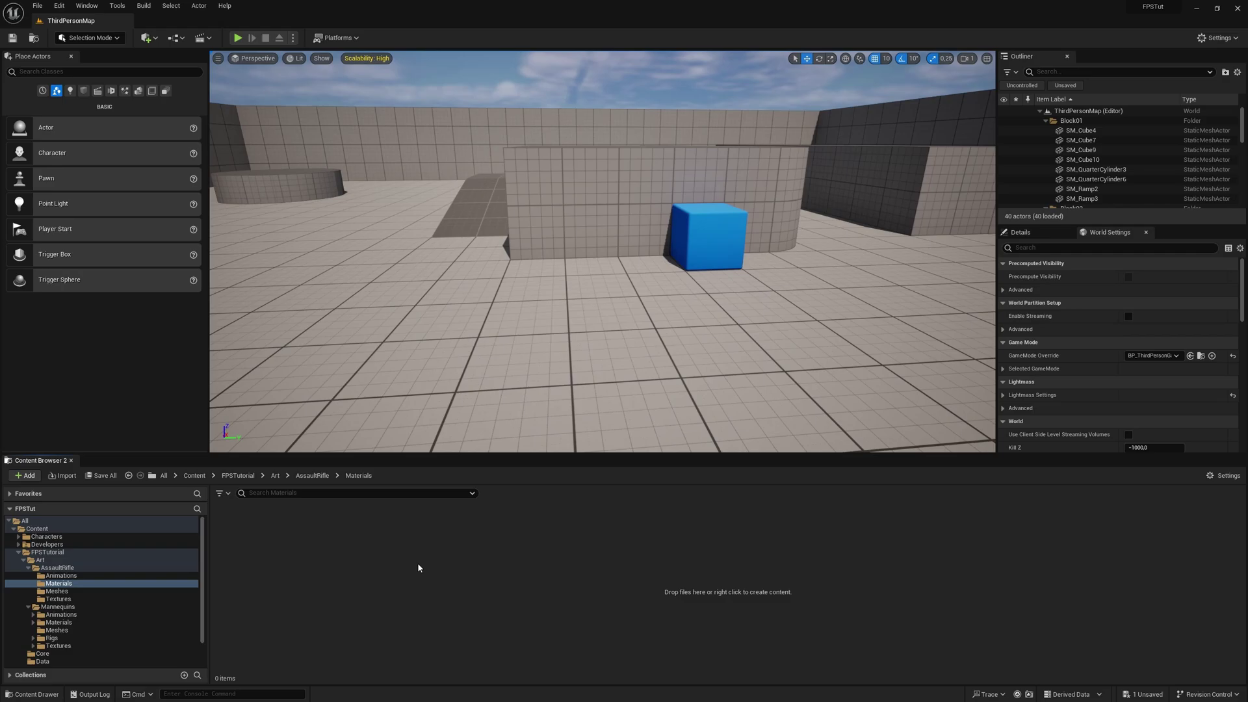
pyautogui.rightClick(429, 577)
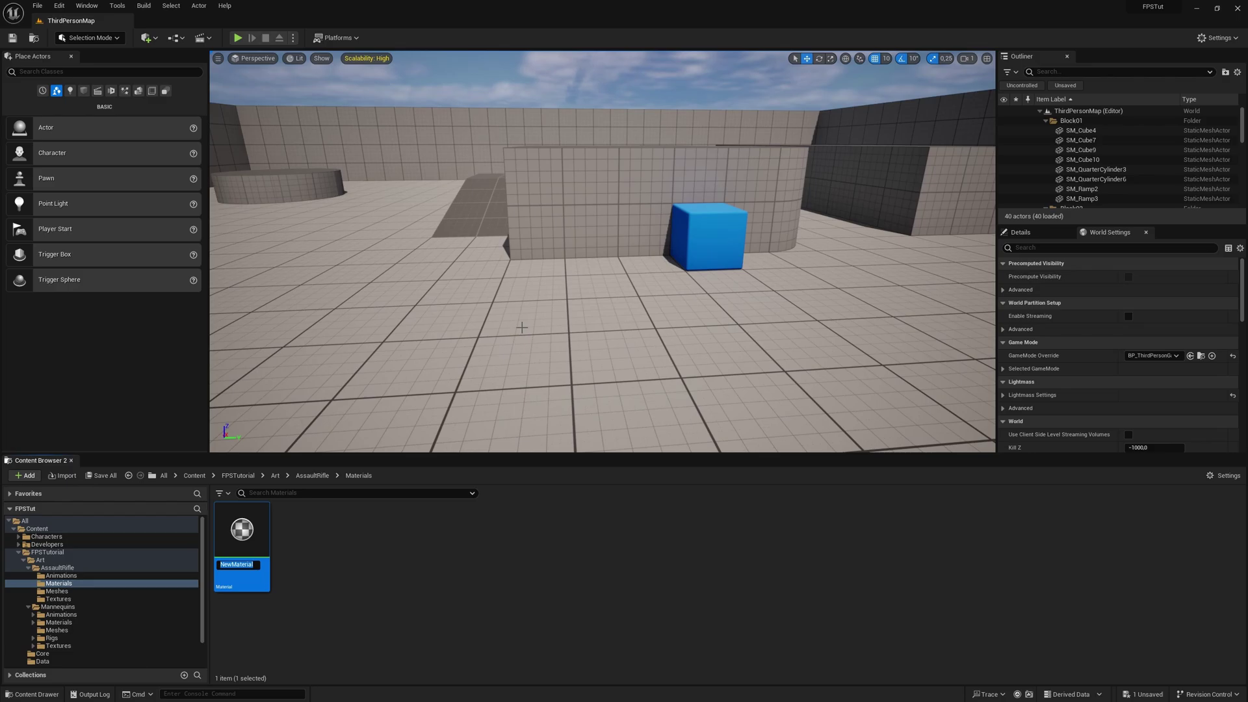
# Step: Name the new material M_AssaultRifle
pyautogui.press('shift+a')
pyautogui.press('s')
pyautogui.write('U, A')
pyautogui.write('F, I')
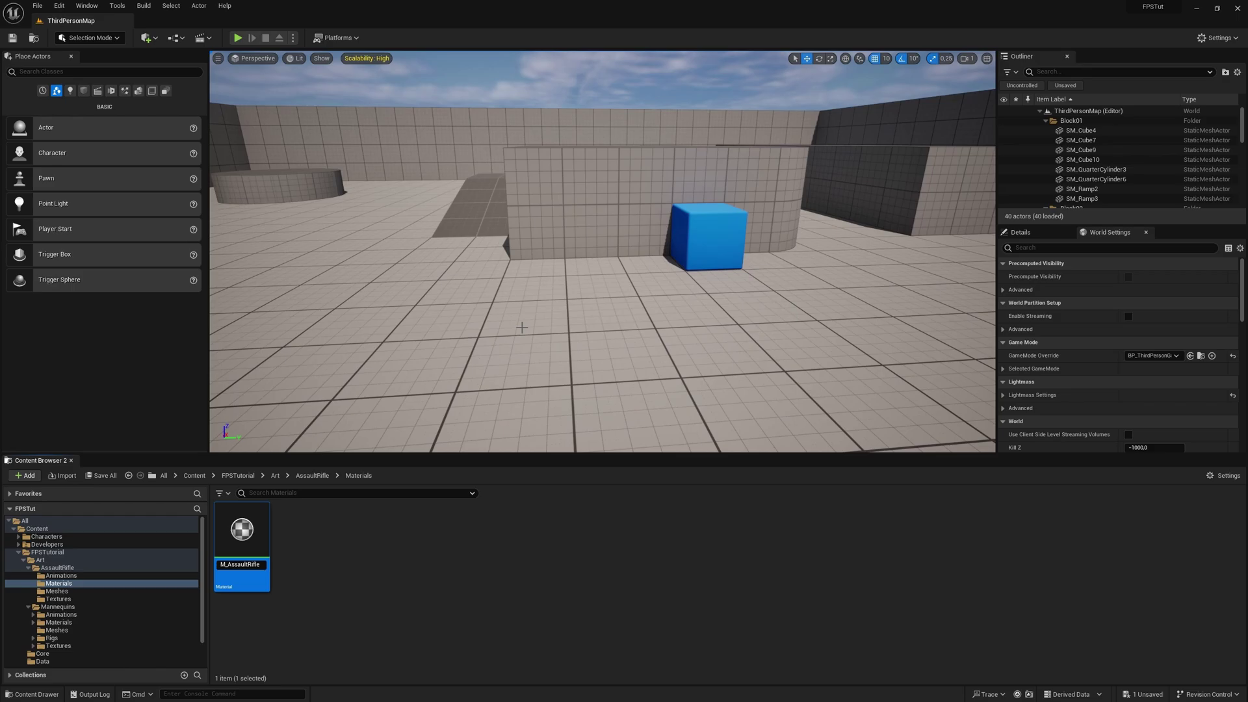
pyautogui.press('Return')
# Step: Add a Texture Sample using T_AssaultRifle_D and wire its RGB into Base Color
pyautogui.press('Return')
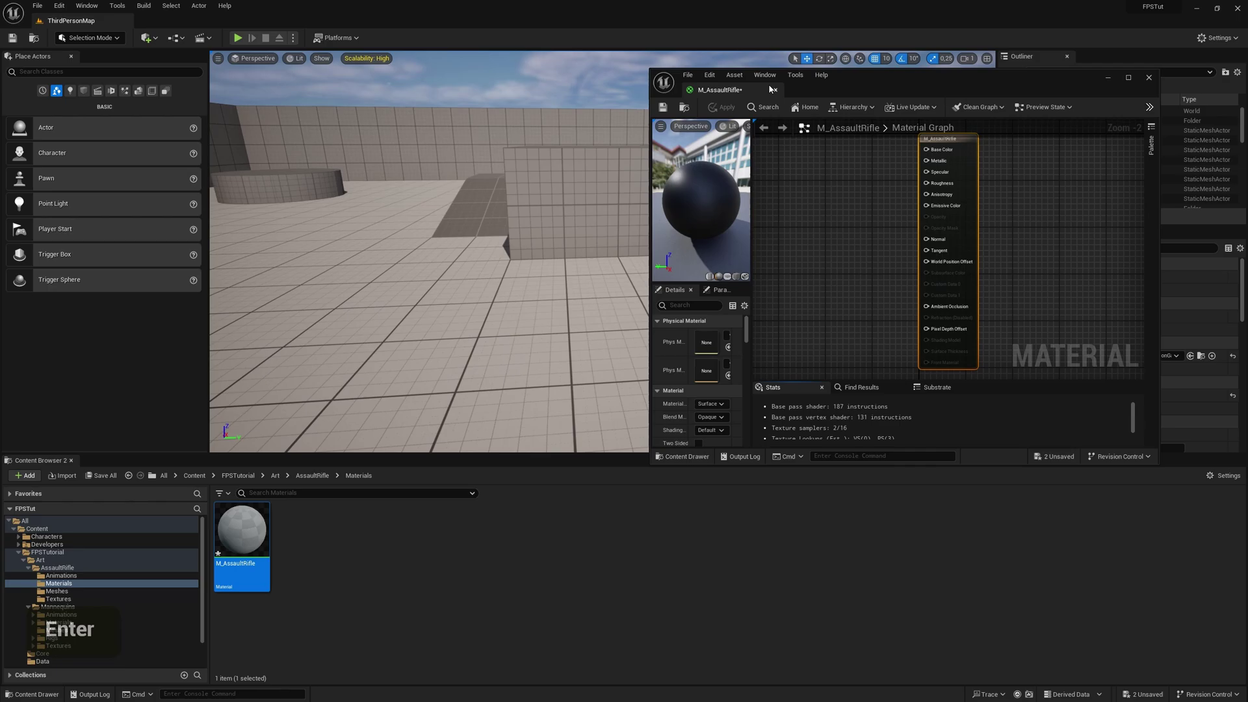
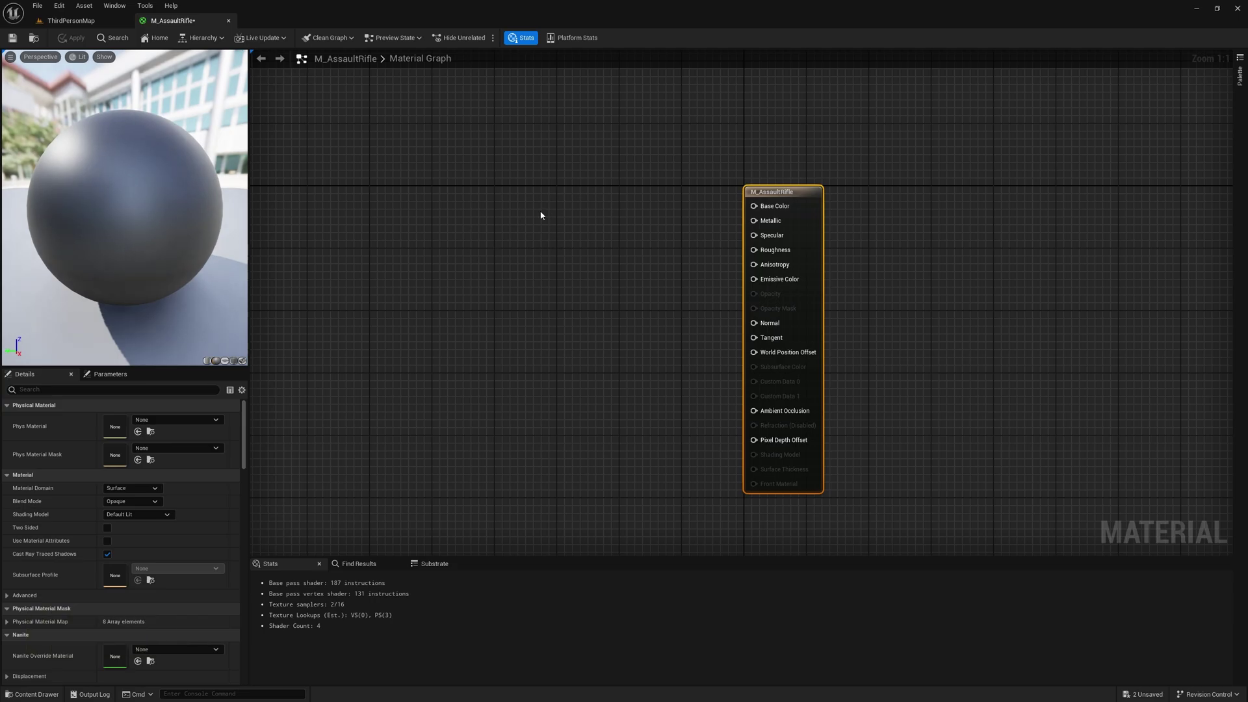
pyautogui.rightClick(549, 219)
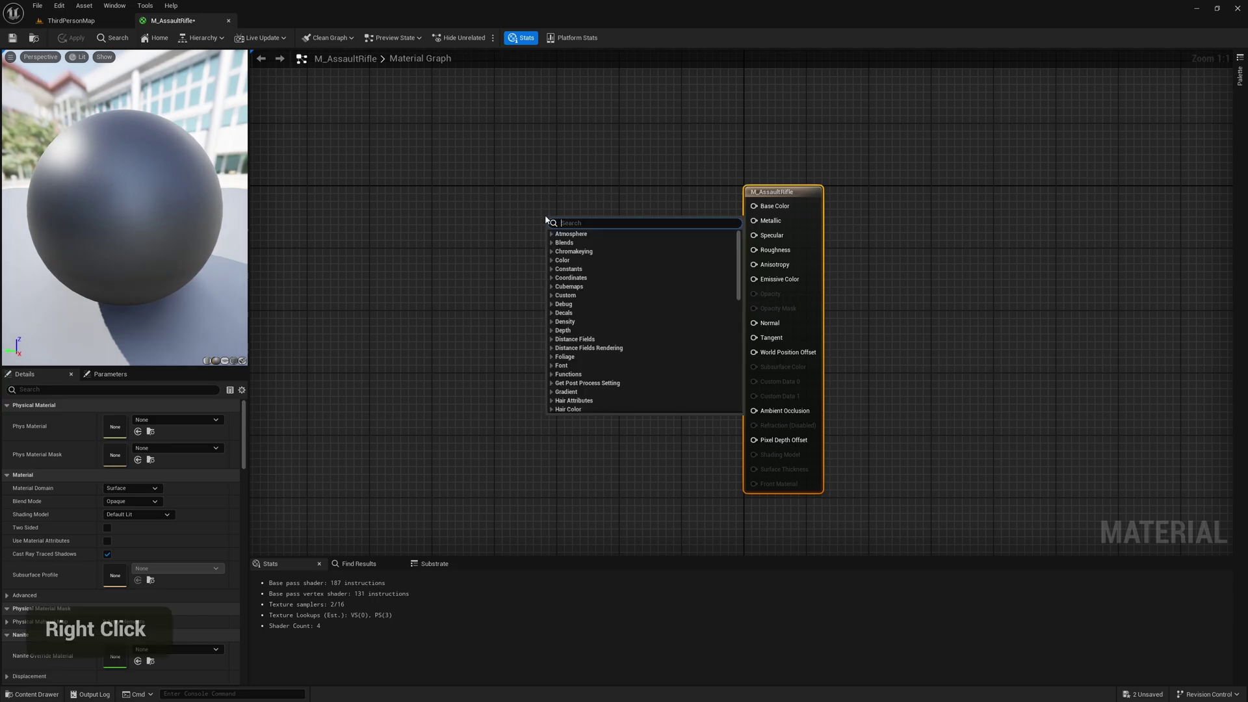
pyautogui.press('space')
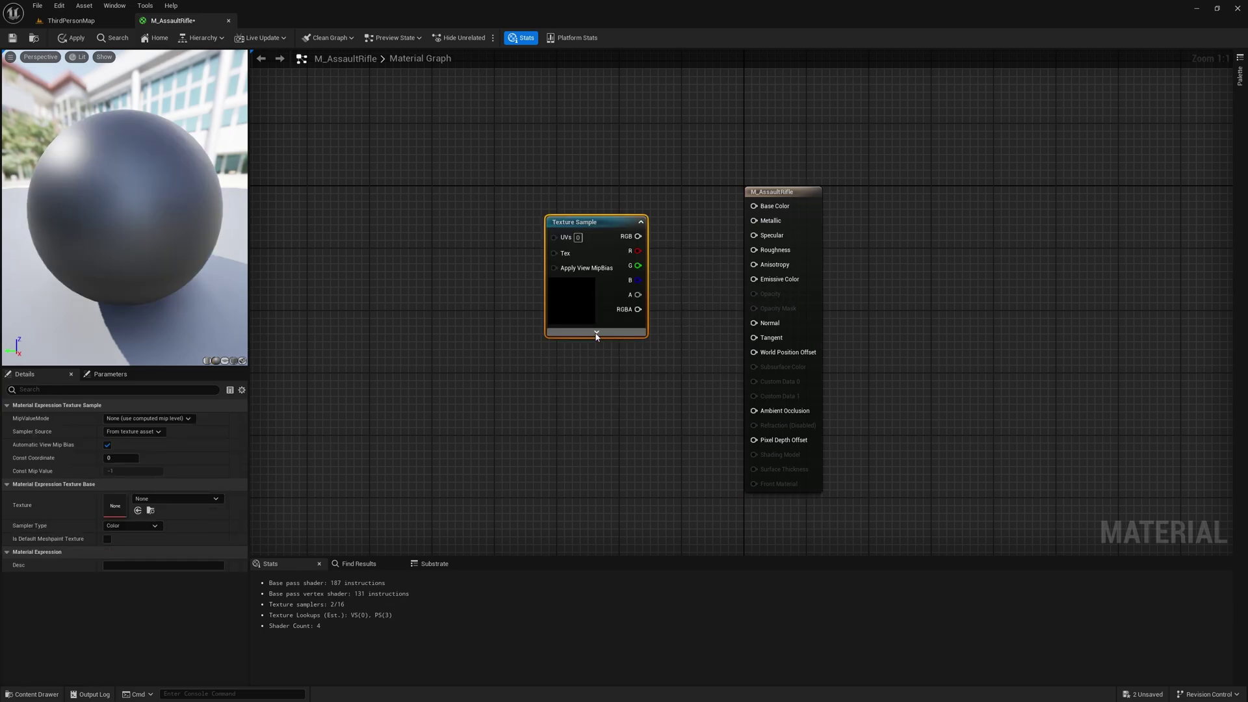
pyautogui.rightClick(435, 344)
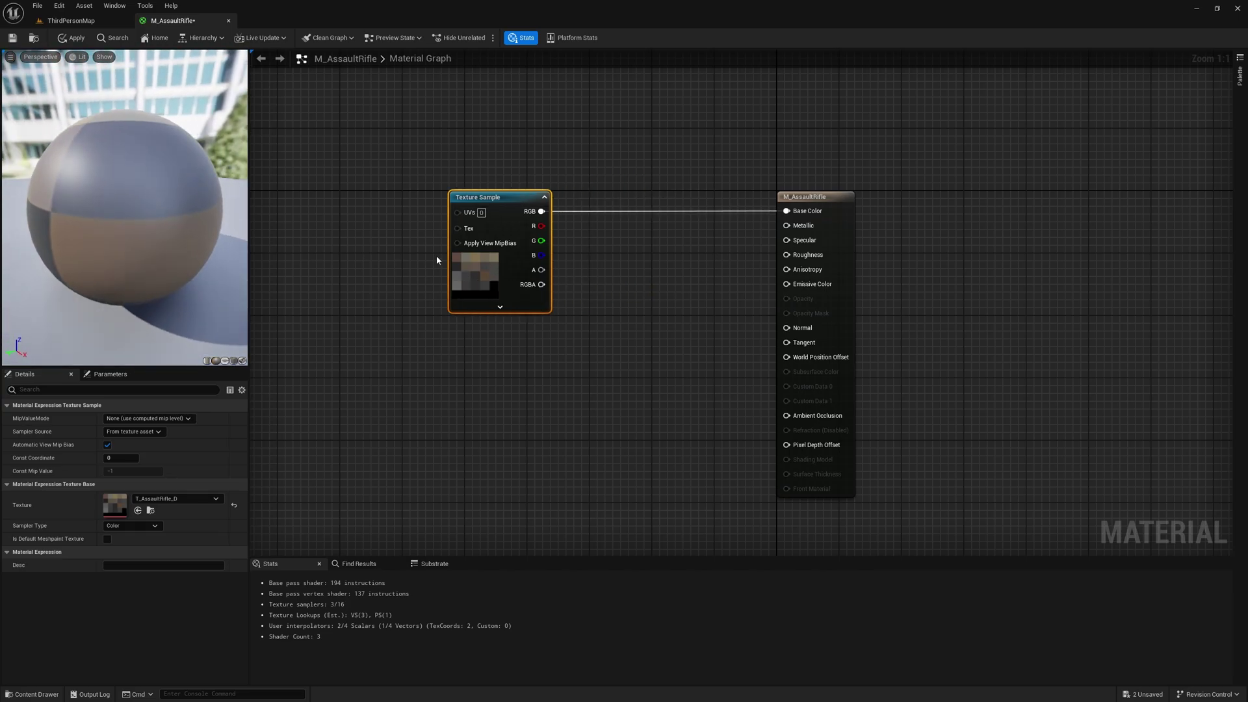
# Step: Convert the texture sample to a texture parameter named Diffuse
pyautogui.rightClick(468, 273)
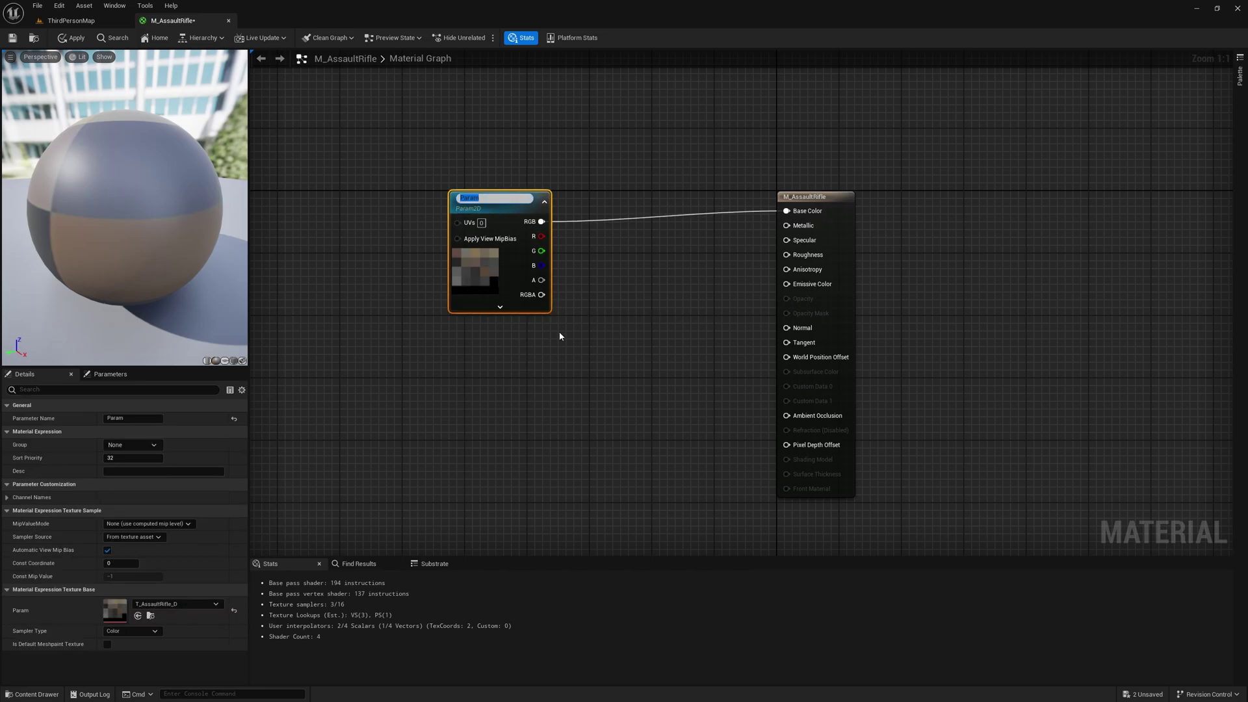
pyautogui.press('shift+t')
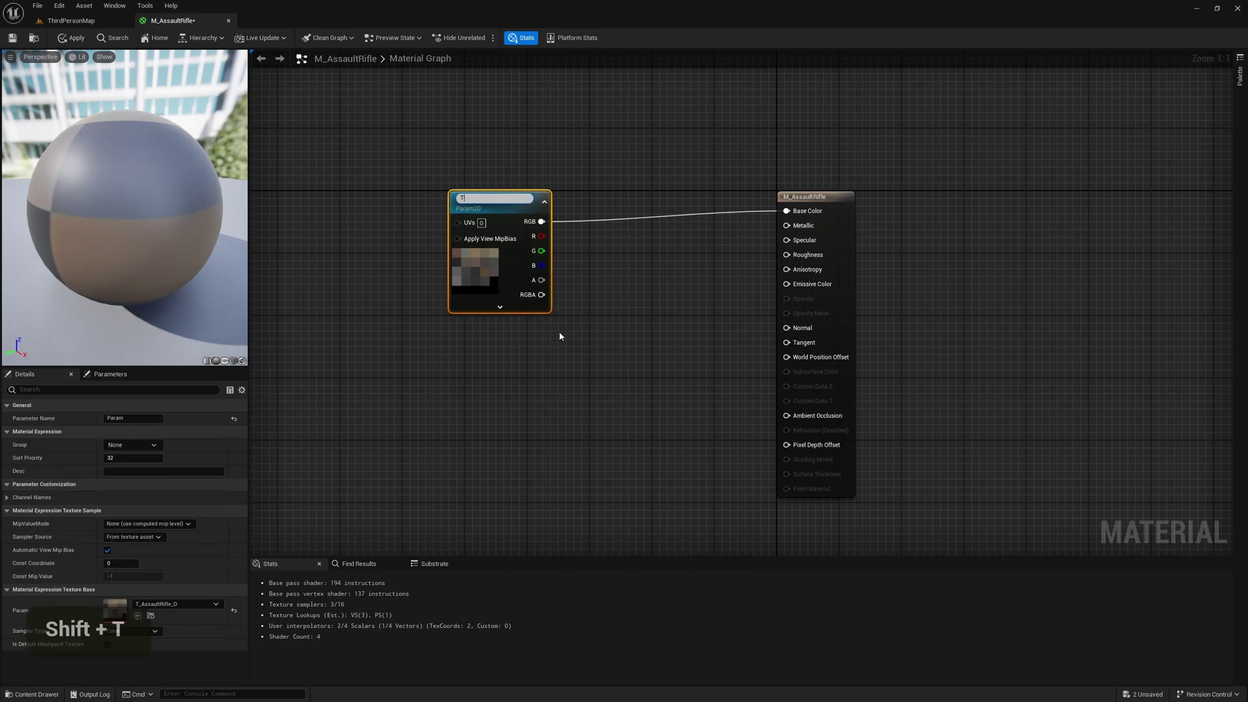
pyautogui.press('BackSpace')
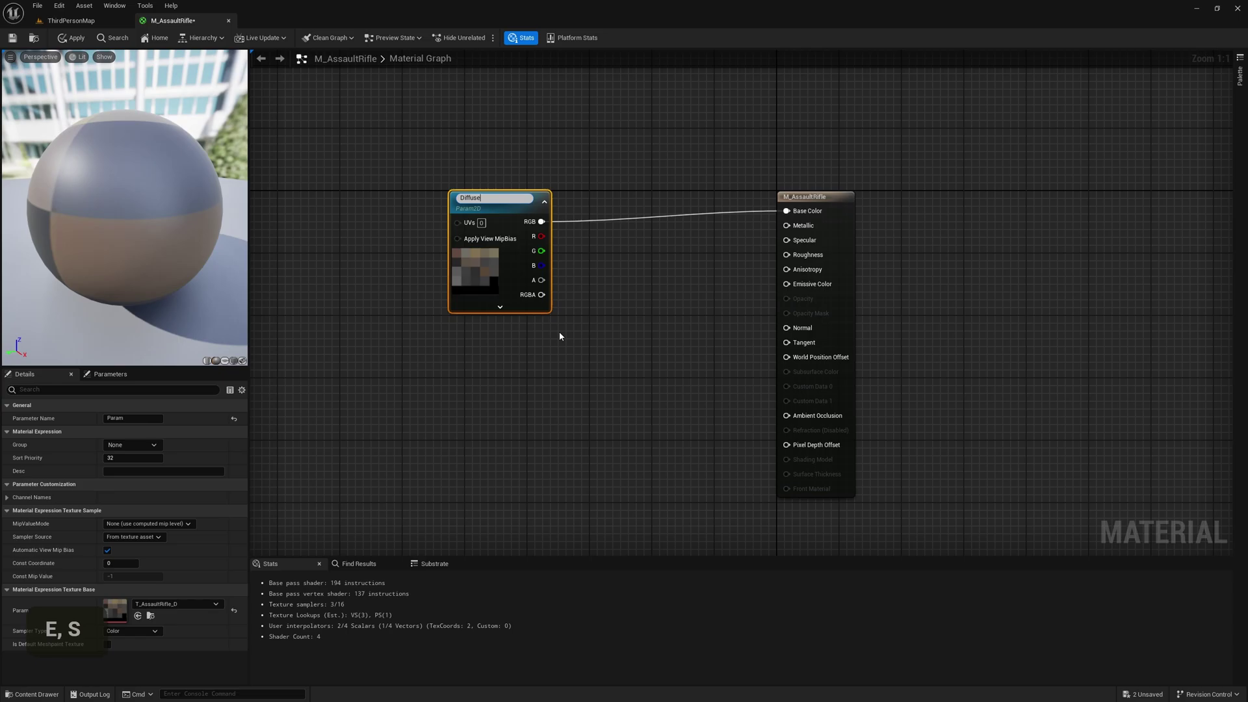
pyautogui.press('Return')
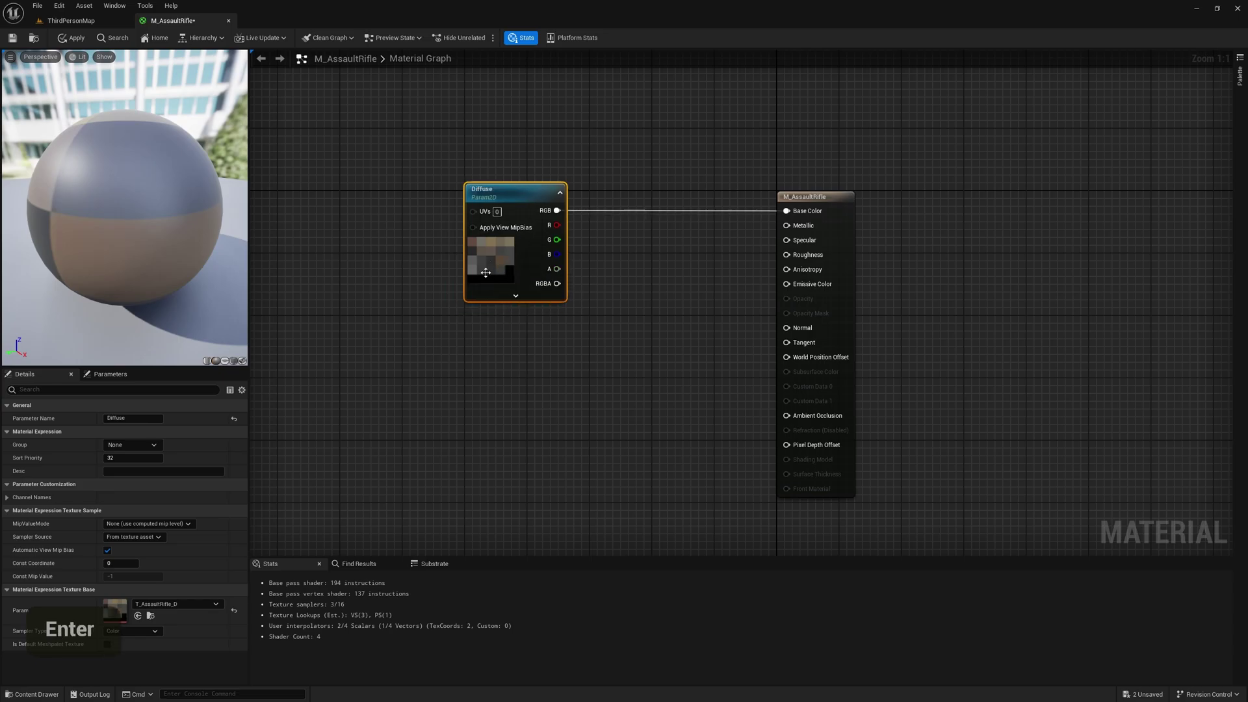
pyautogui.rightClick(499, 342)
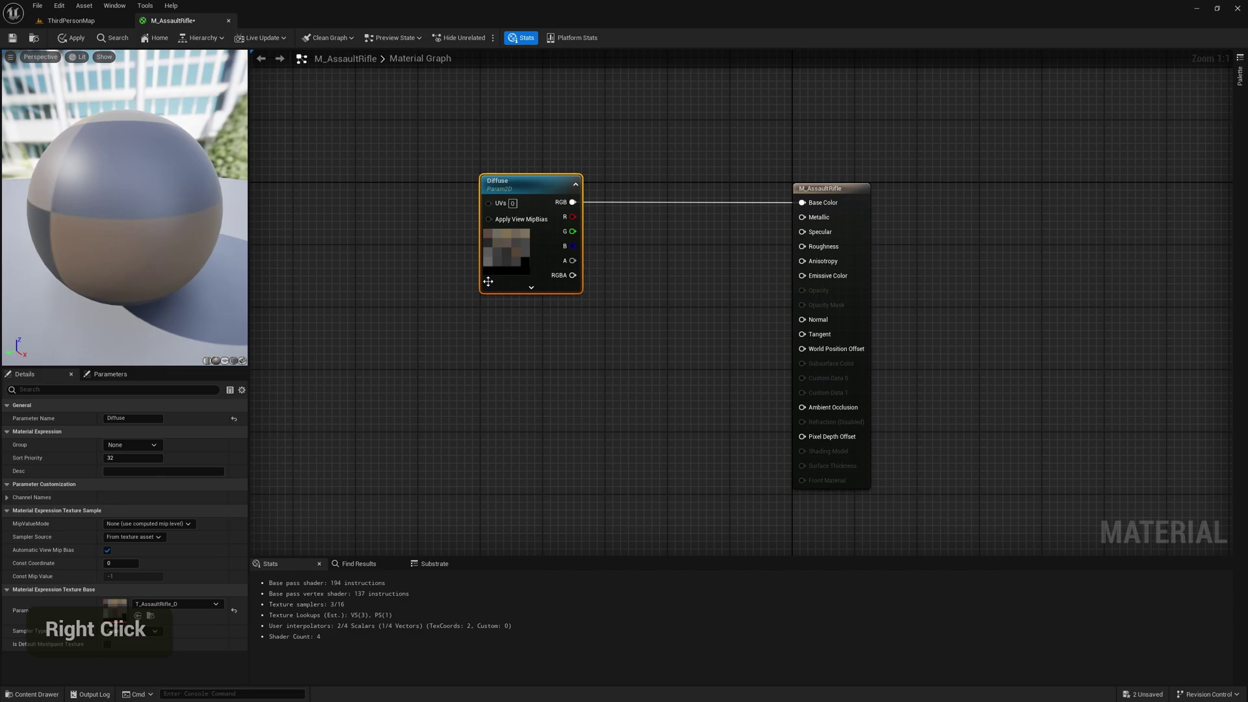
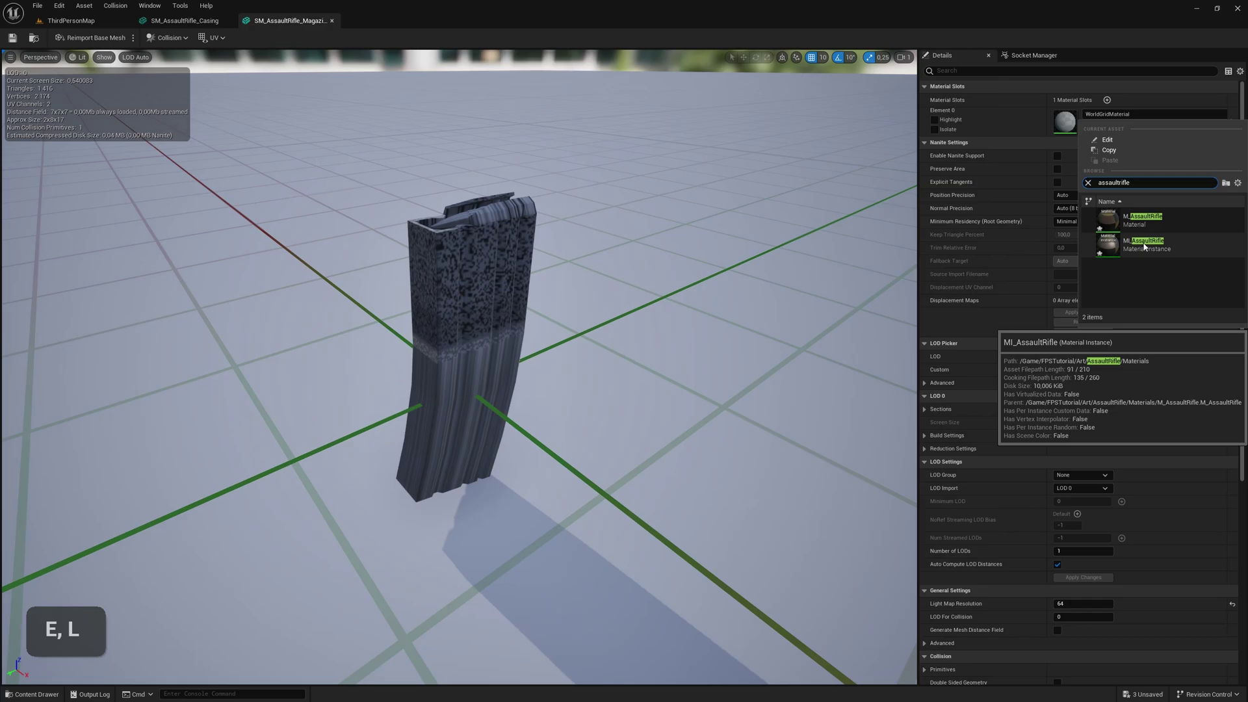
# Step: Assign MI_AssaultRifle to the magazine and casing meshes, save, and close their editors
pyautogui.click(538, 276)
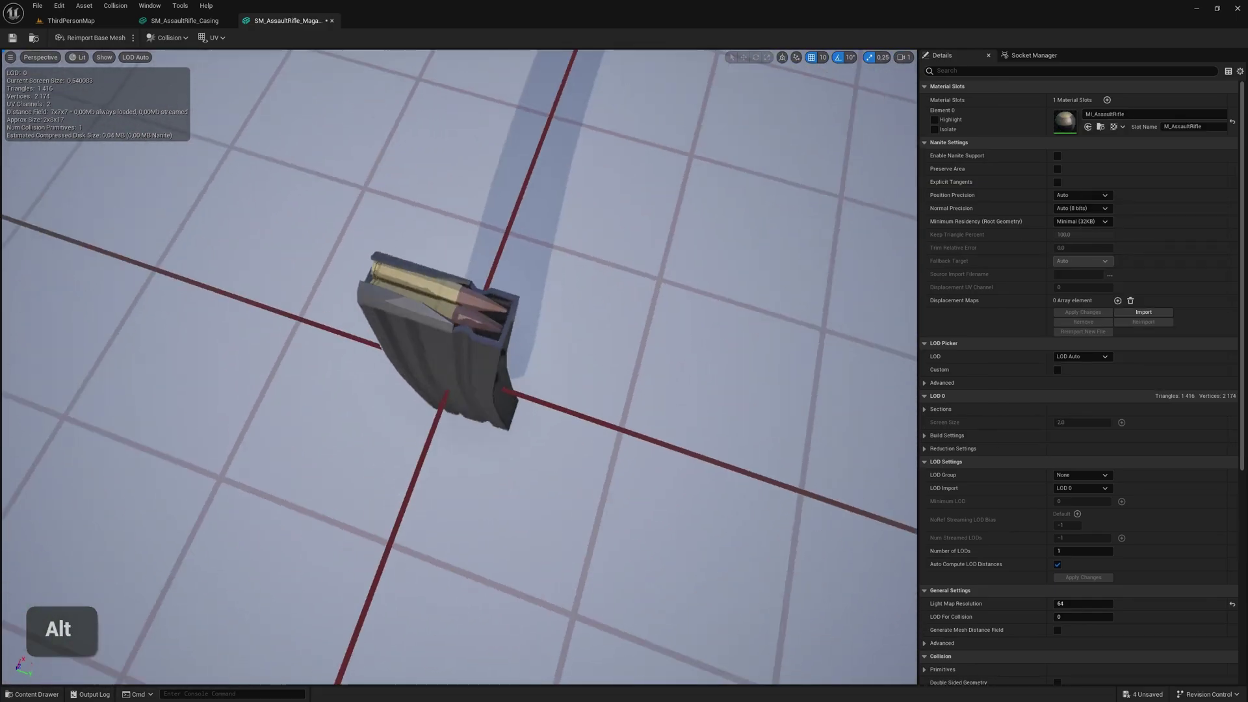
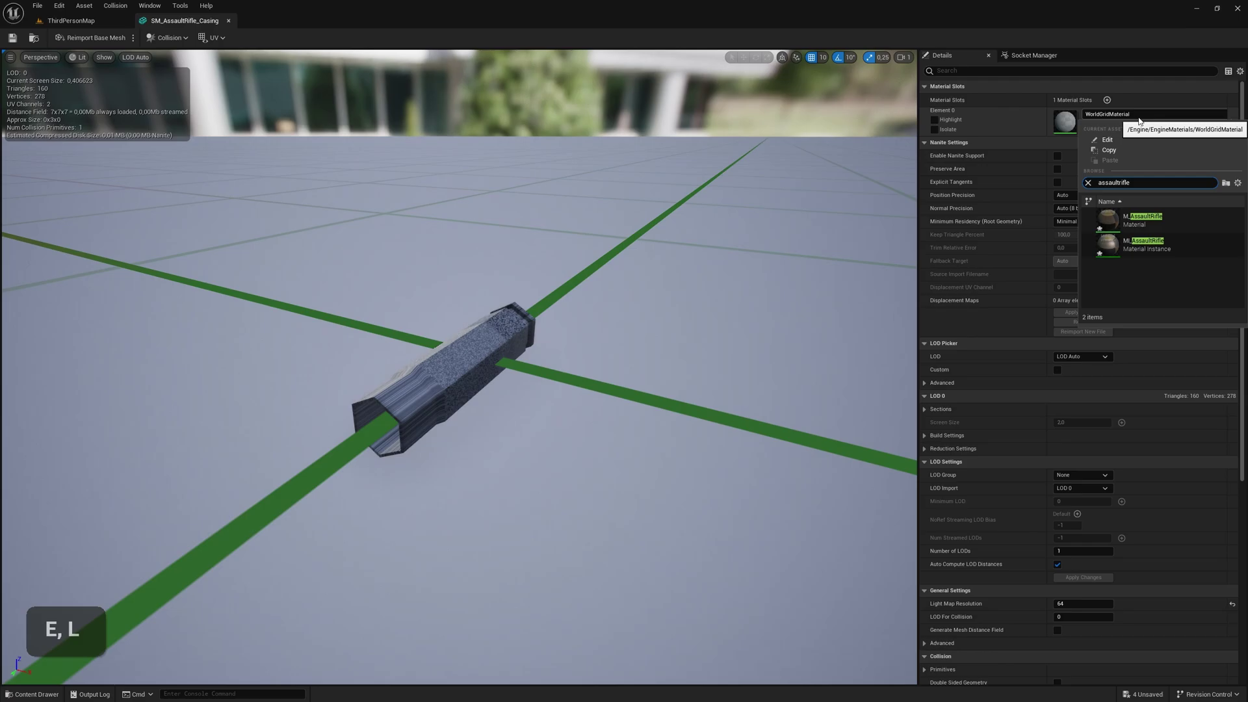
pyautogui.click(527, 367)
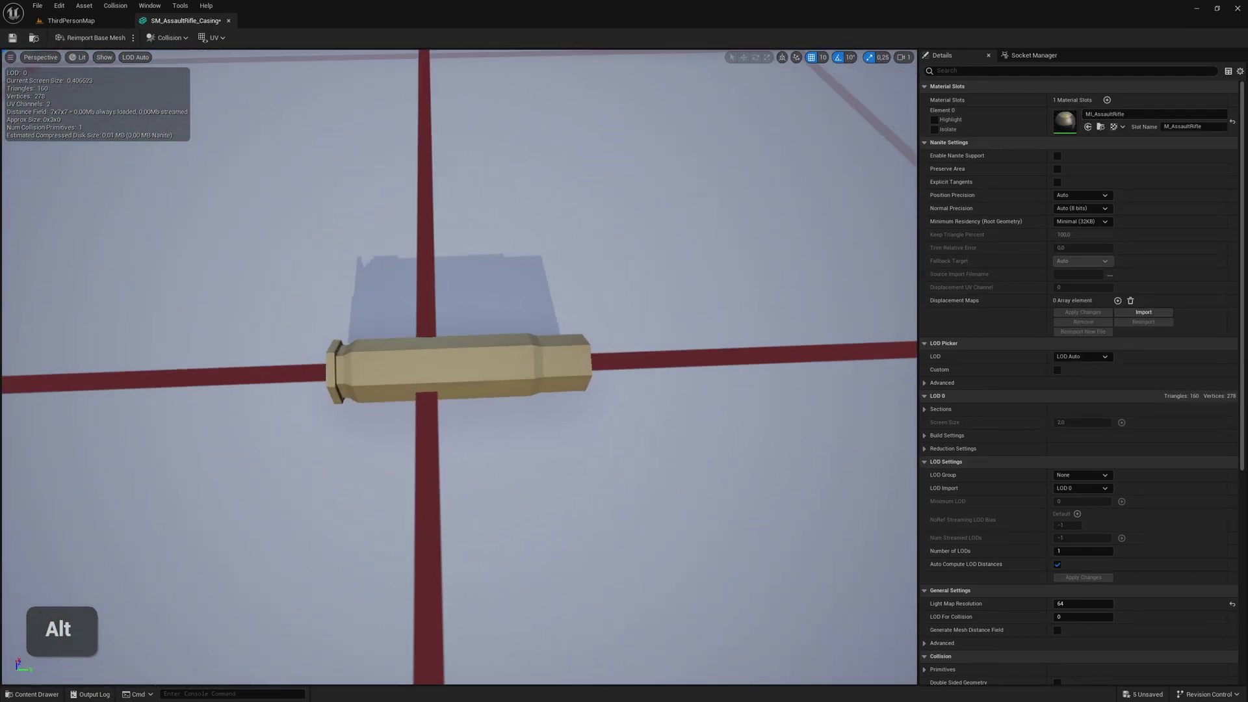
pyautogui.press('ctrl+shift+s')
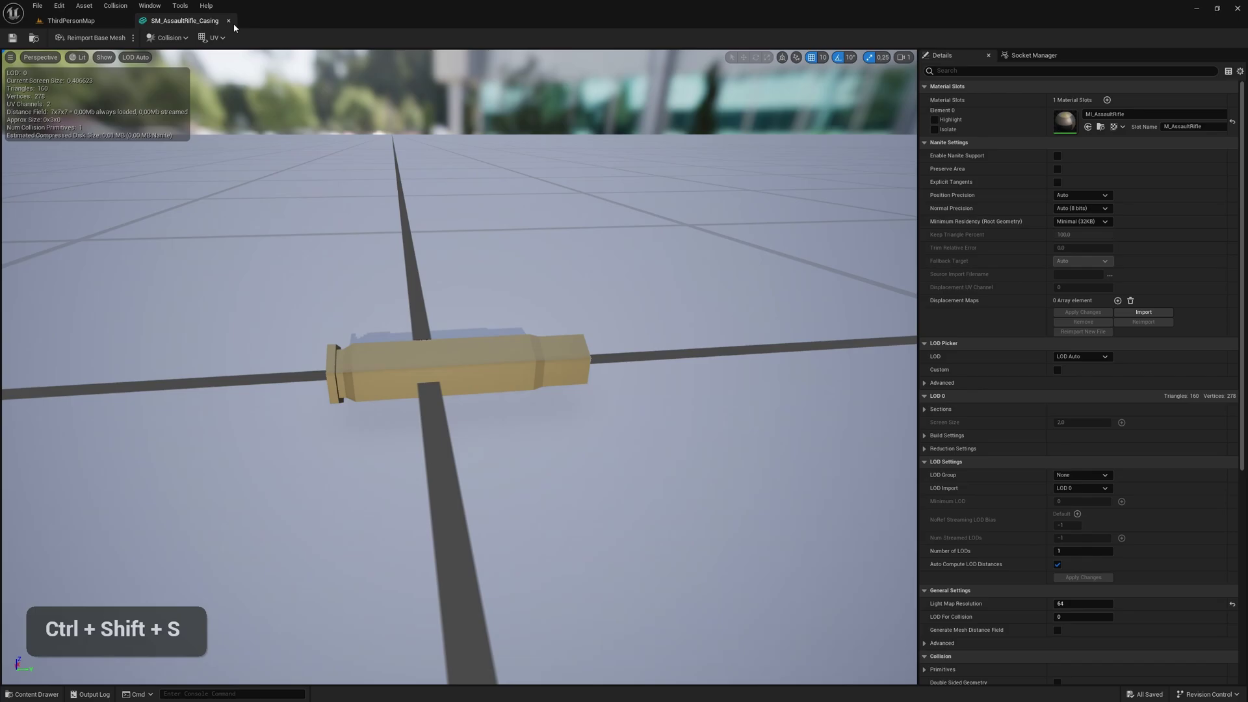
pyautogui.press('ctrl+shift+s')
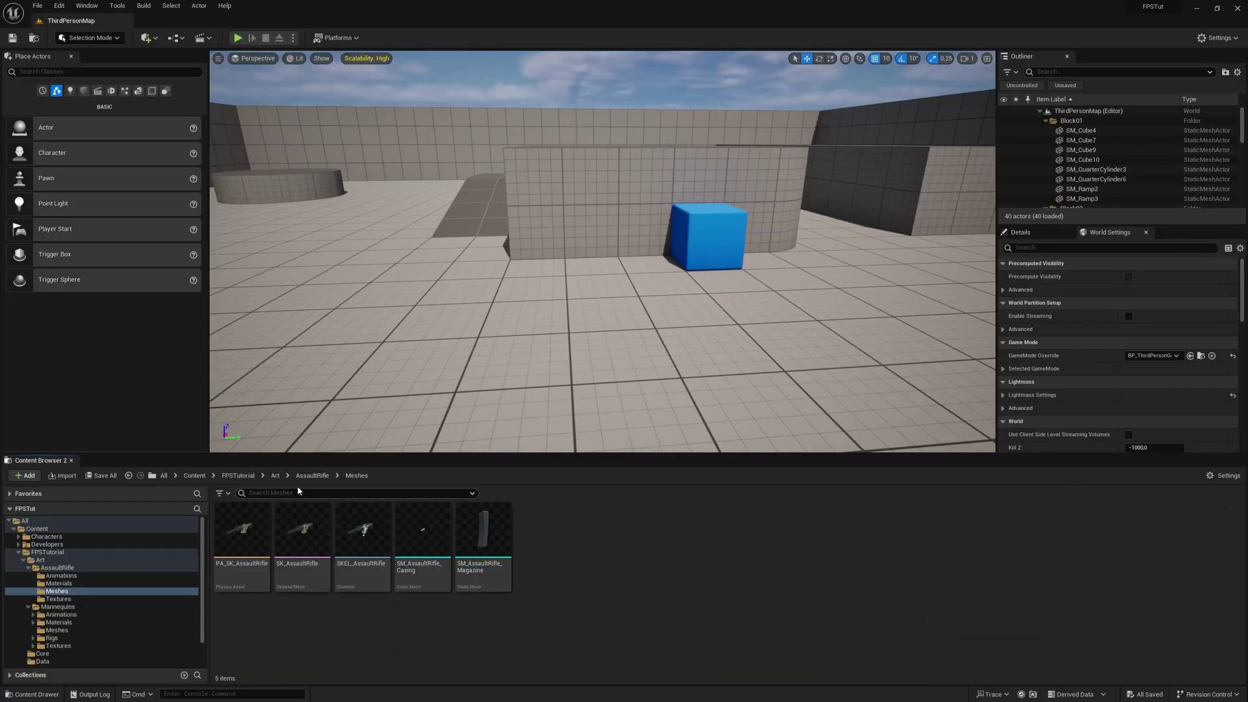